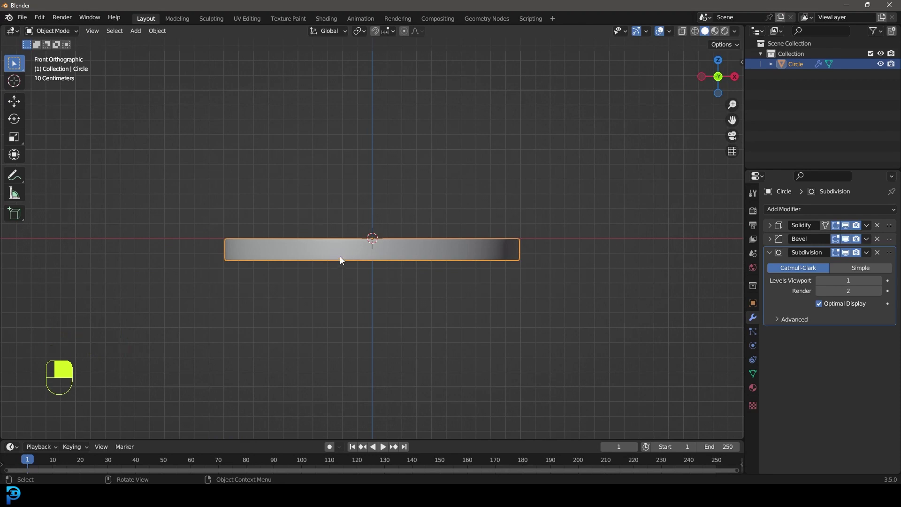
# Step: Duplicate the ring downward and set its Solidify thickness to about -1.44 m, forming a tall base
pyautogui.press('shift+d')
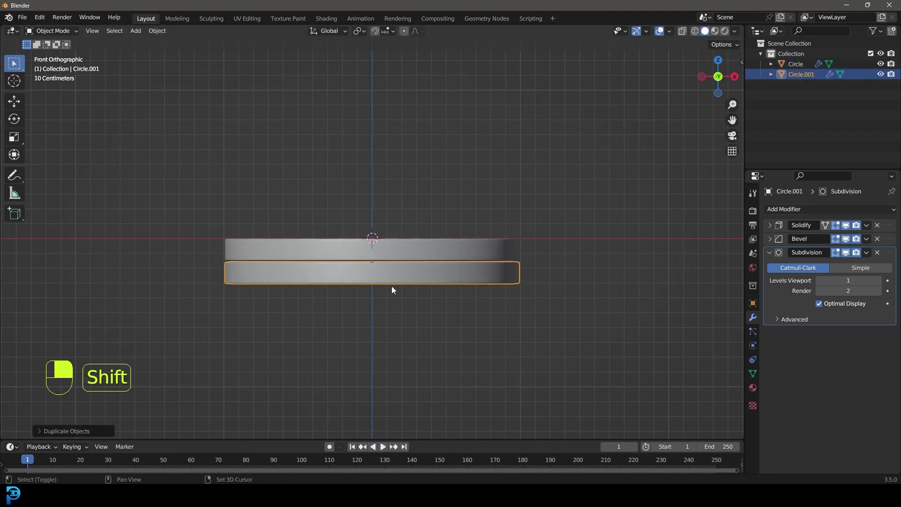
pyautogui.moveTo(425, 285); pyautogui.dragTo(774, 228)
pyautogui.press('Tab')
pyautogui.press('Tab')
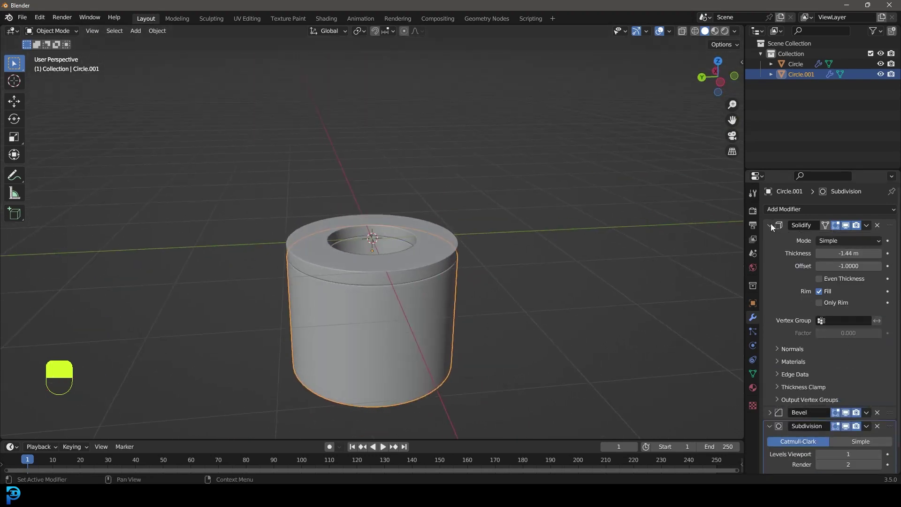
pyautogui.press('alt+a')
# Step: Add a UV Sphere scaled by 0.5 and widen the base's top rim loop by 1.2
pyautogui.press('shift+a')
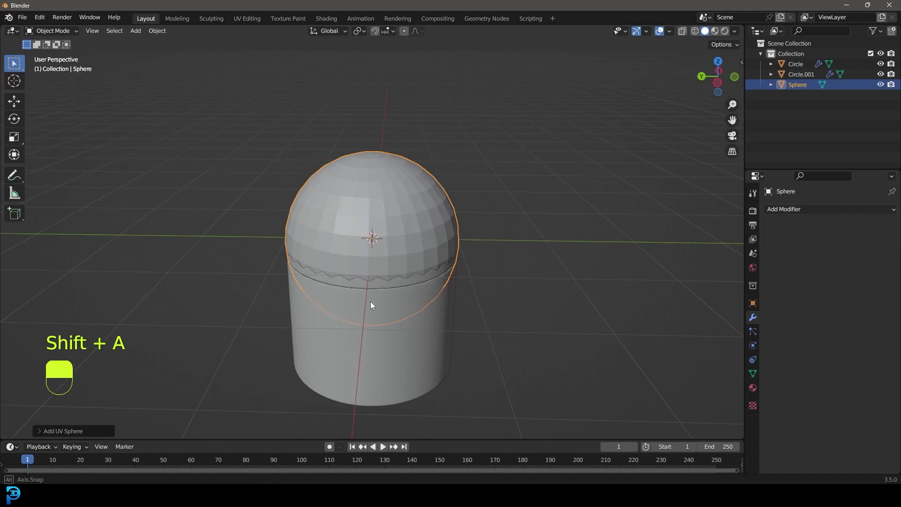
pyautogui.press('s')
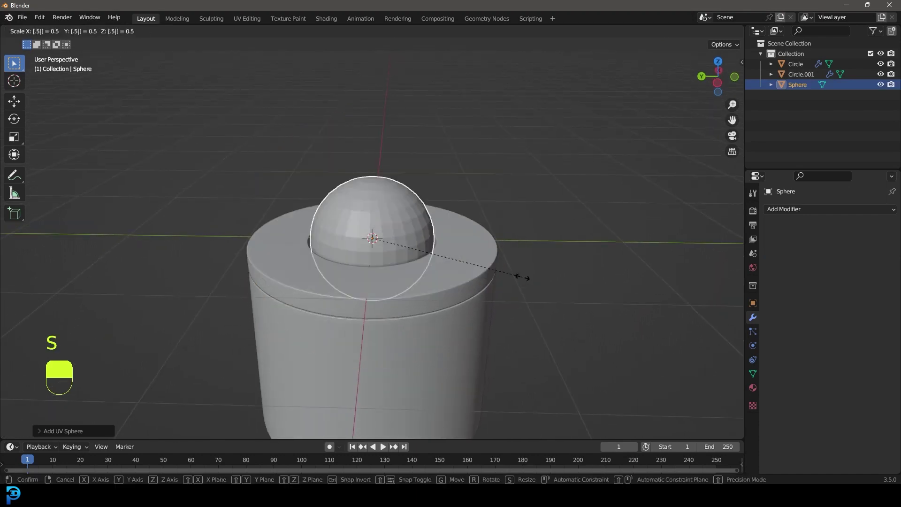
pyautogui.press('ctrl+a')
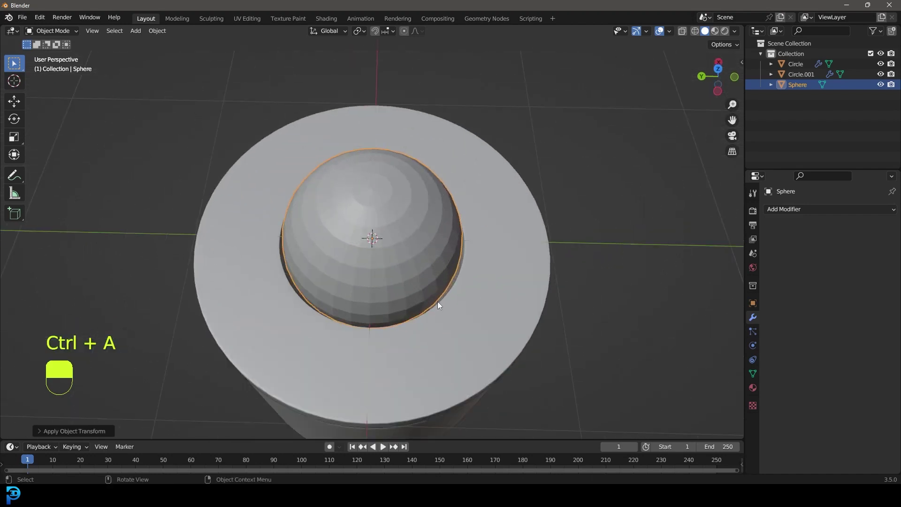
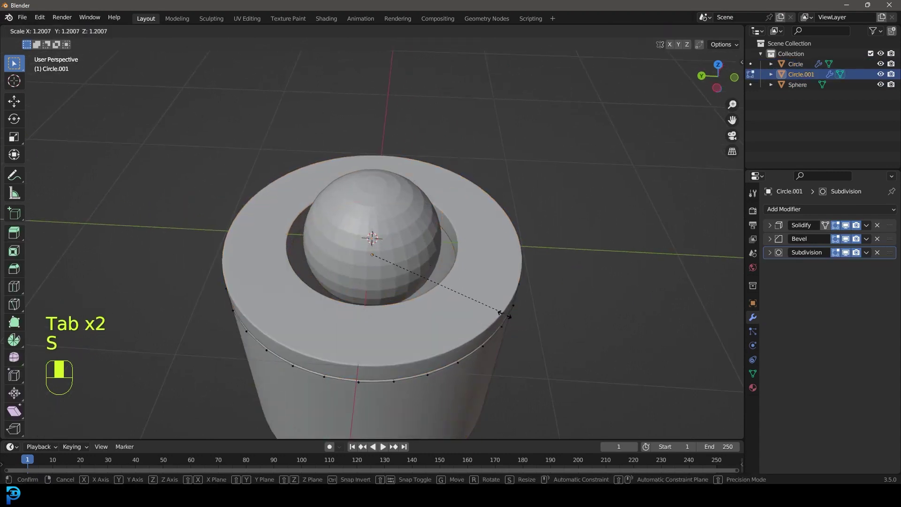
pyautogui.press('Tab')
pyautogui.press('alt+a')
# Step: Select the sphere and lift it straight up along Z above the base
pyautogui.click(386, 214)
pyautogui.moveTo(386, 214); pyautogui.dragTo(462, 297)
pyautogui.press('KP_1')
pyautogui.moveTo(462, 297); pyautogui.dragTo(458, 316)
pyautogui.press('g')
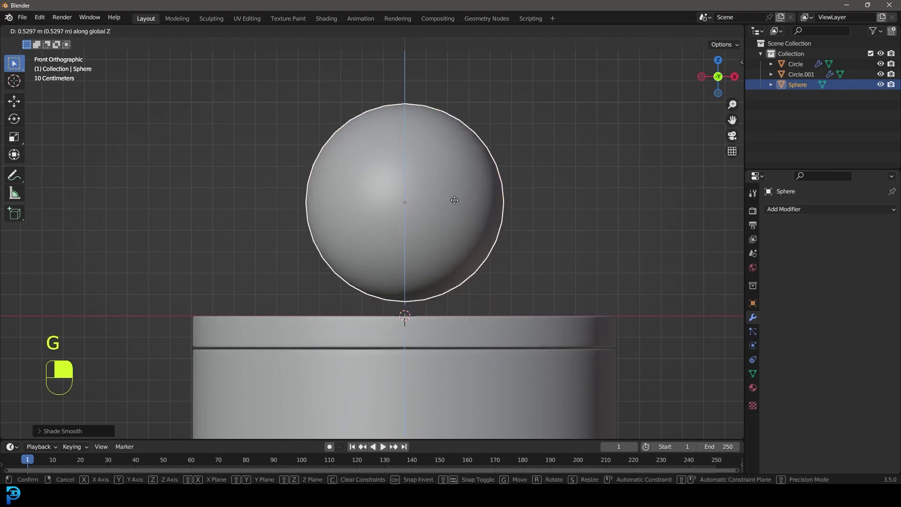
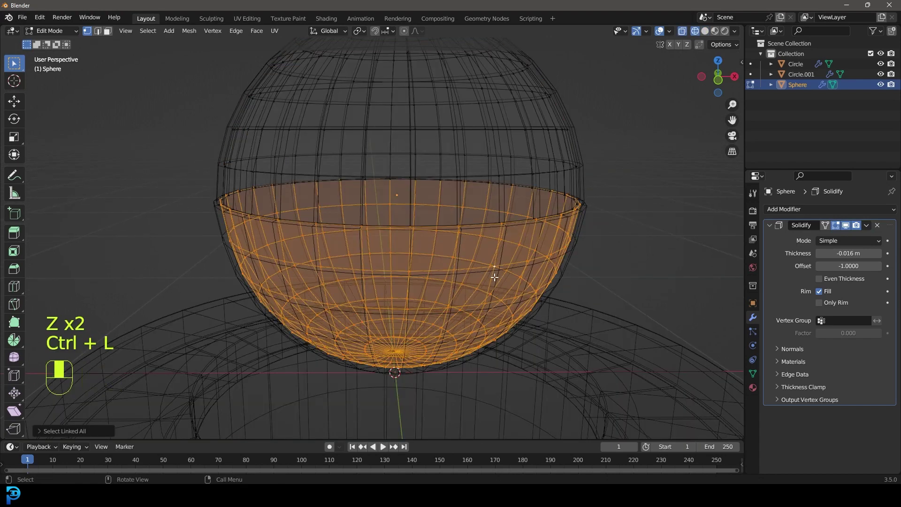
# Step: Separate the sphere's lower half into its own shelled object
pyautogui.press('h')
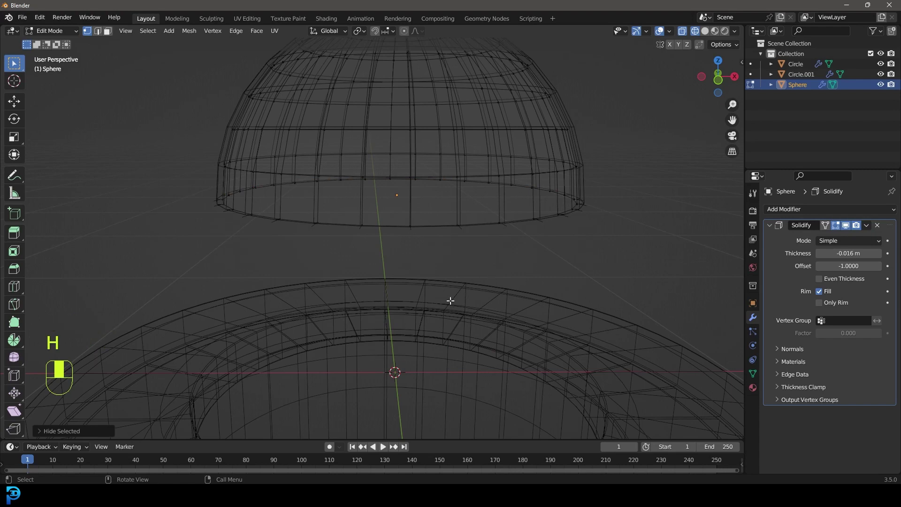
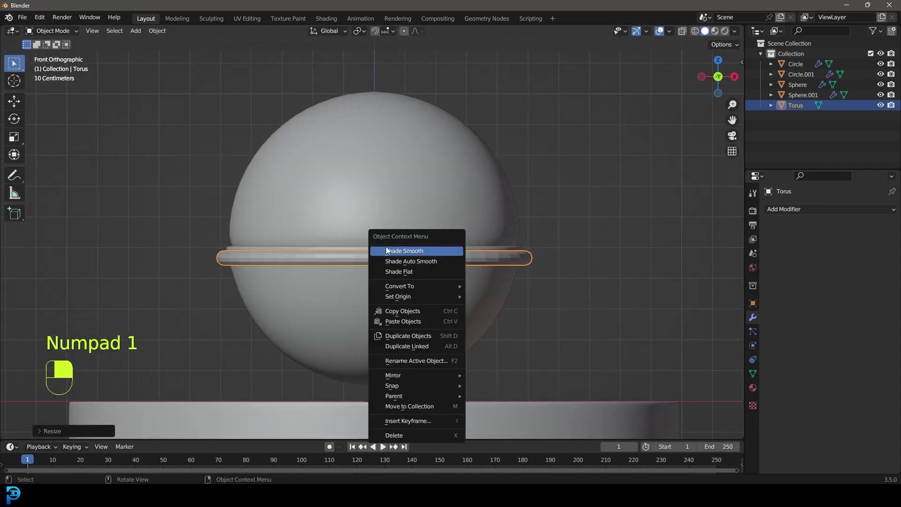
# Step: Shrink the torus in Edit Mode so it hugs the sphere's equator, then select the sphere
pyautogui.press('Tab')
pyautogui.press('alt+s')
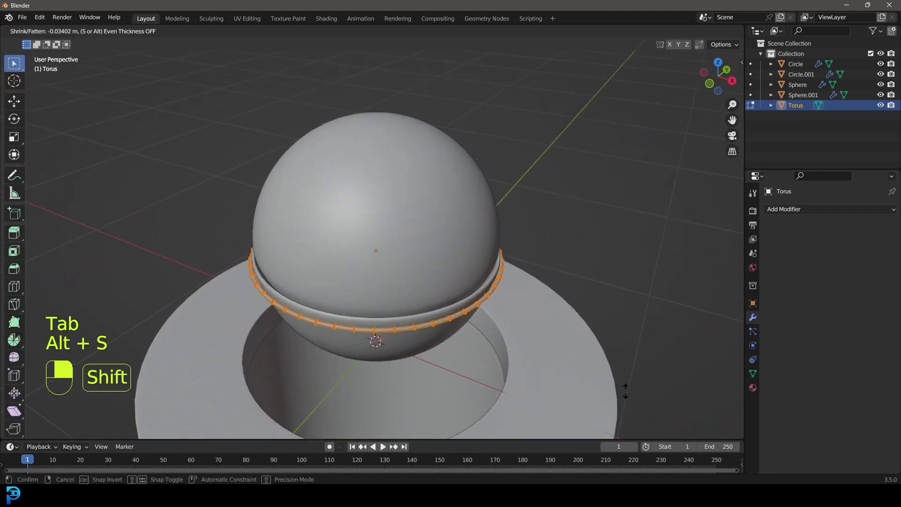
pyautogui.press('Tab')
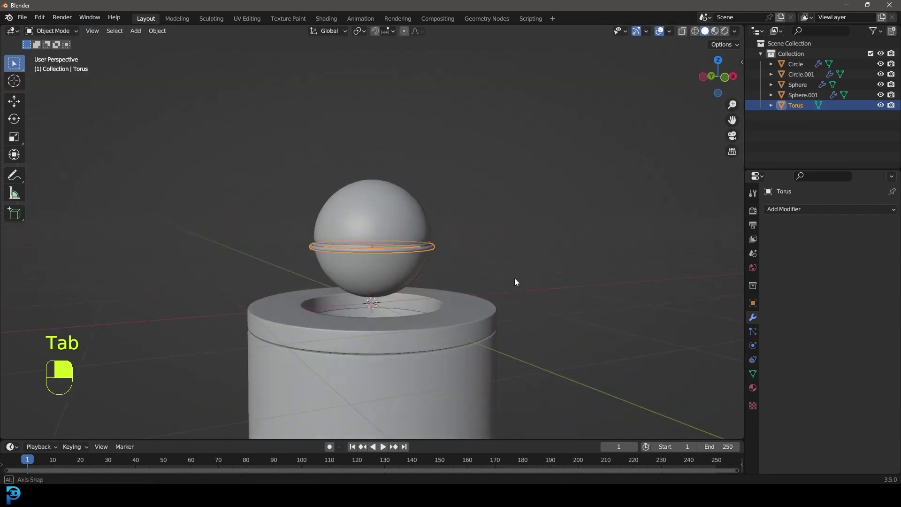
pyautogui.press('KP_1')
pyautogui.moveTo(376, 257); pyautogui.dragTo(366, 263)
pyautogui.moveTo(366, 264); pyautogui.dragTo(398, 265)
pyautogui.press('g')
pyautogui.click(557, 292)
pyautogui.middleClick(557, 292)
pyautogui.press('alt+a')
# Step: Add a cylinder, rotate it 90° and scale it to about 0.085 into a thin horizontal rod
pyautogui.press('shift+a')
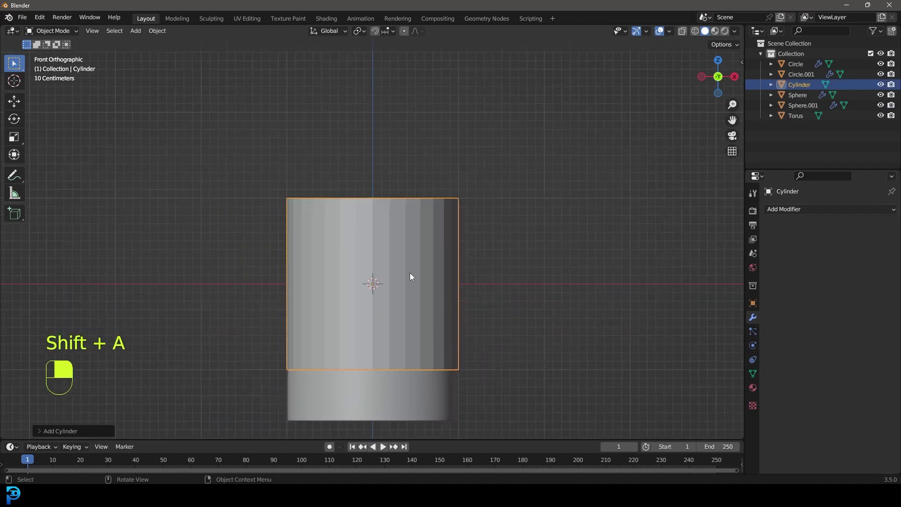
pyautogui.press('r')
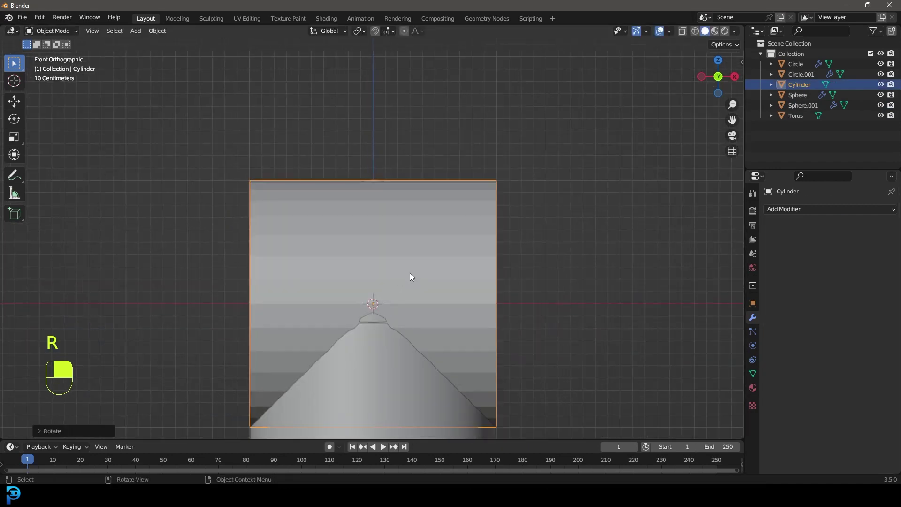
pyautogui.press('s')
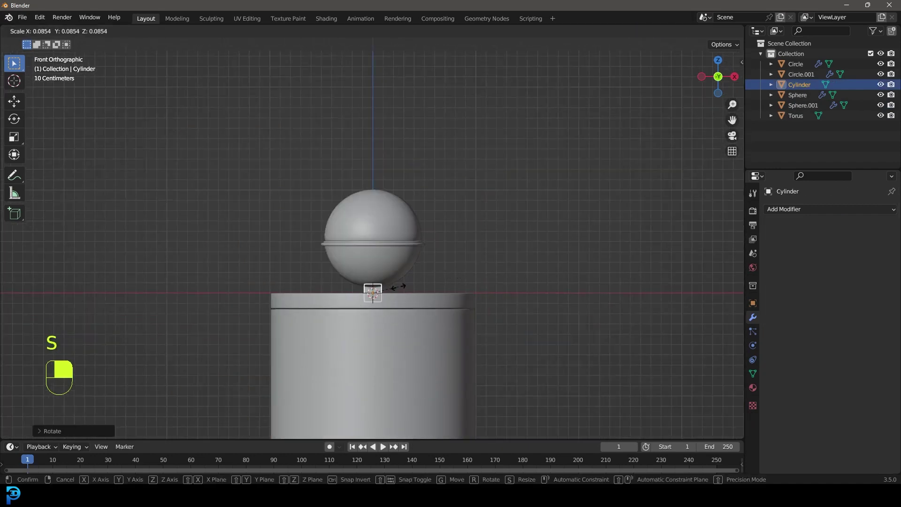
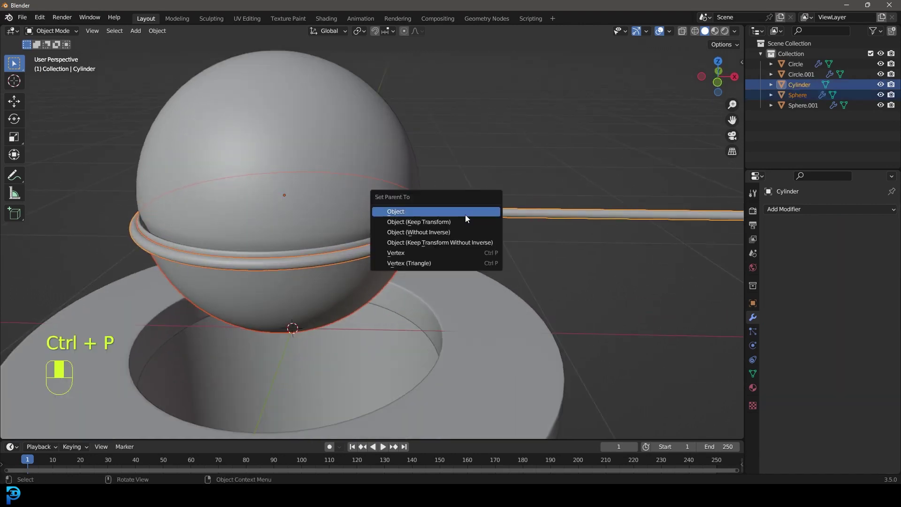
# Step: Orbit the view around the sphere and rod after parenting them
pyautogui.middleClick(431, 225)
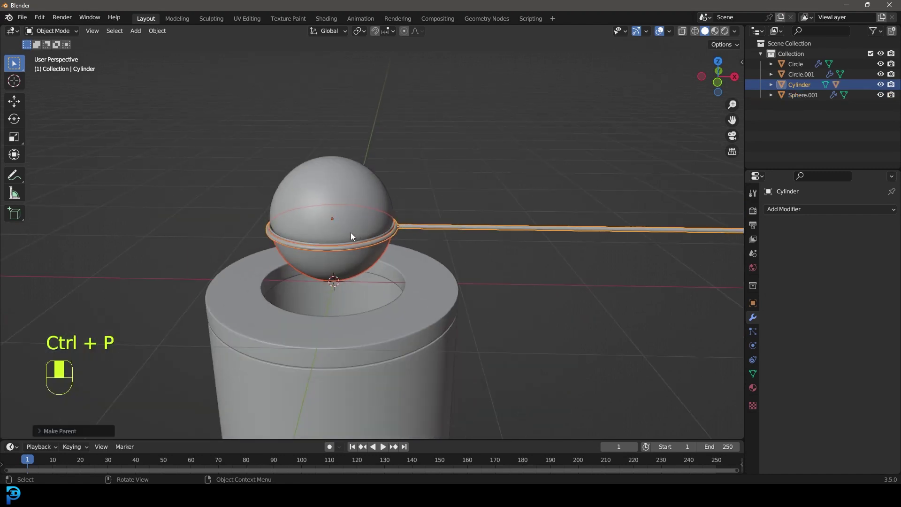
pyautogui.moveTo(485, 231); pyautogui.dragTo(454, 258)
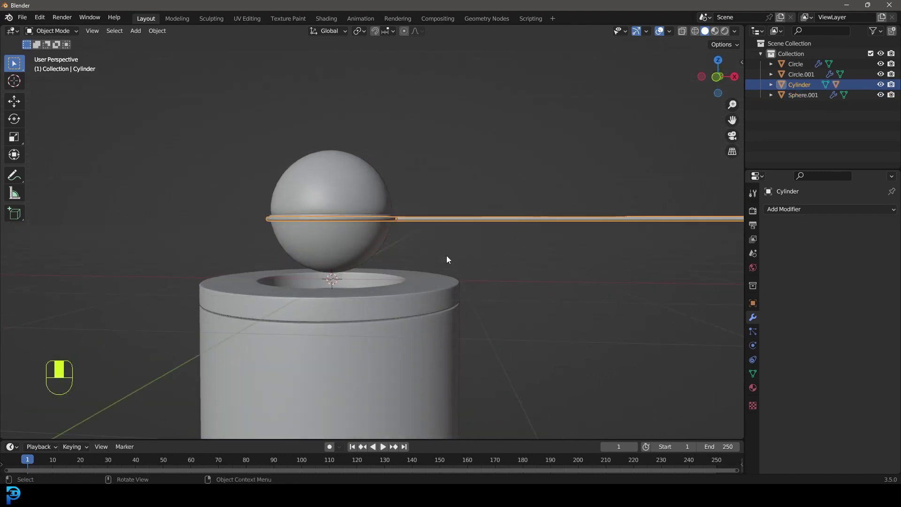
# Step: From the front view add a small cylinder, scale it down and raise it onto the sphere's top
pyautogui.press('g')
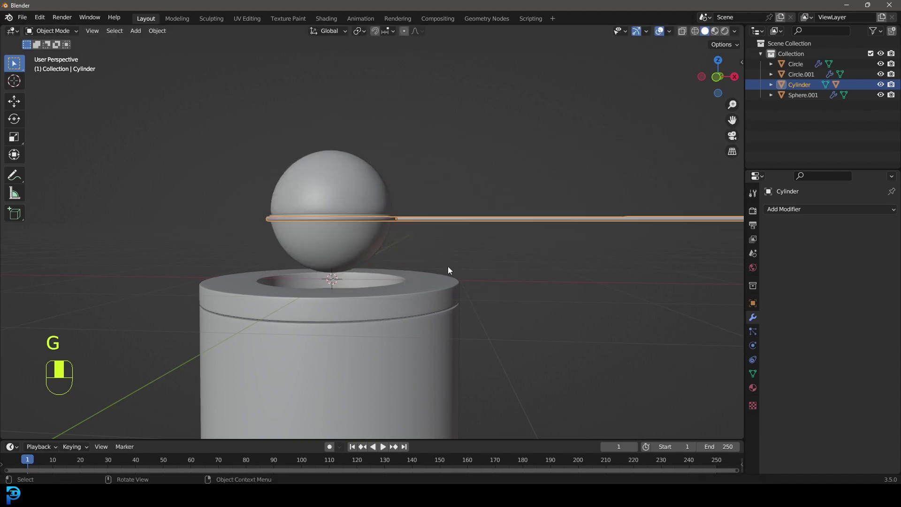
pyautogui.press('shift+KP_1')
pyautogui.press('shift+a')
pyautogui.middleClick(323, 194)
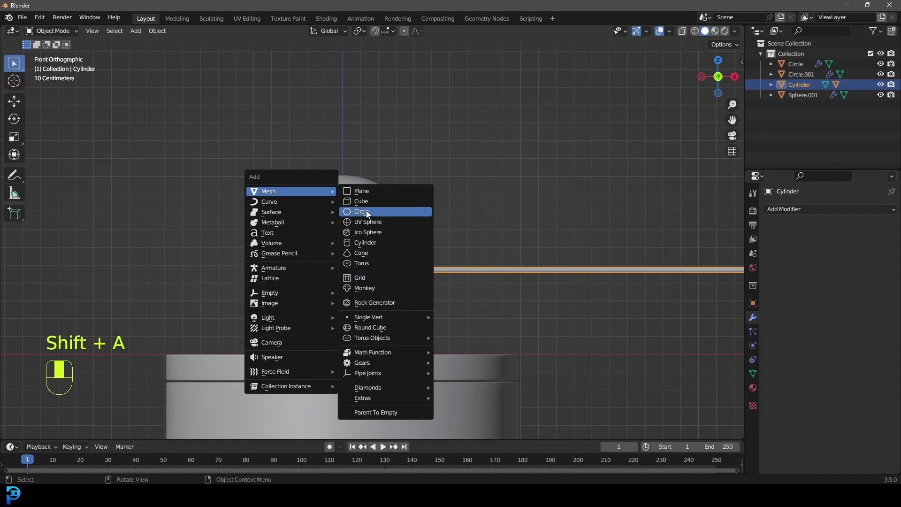
pyautogui.press('g')
pyautogui.press('s')
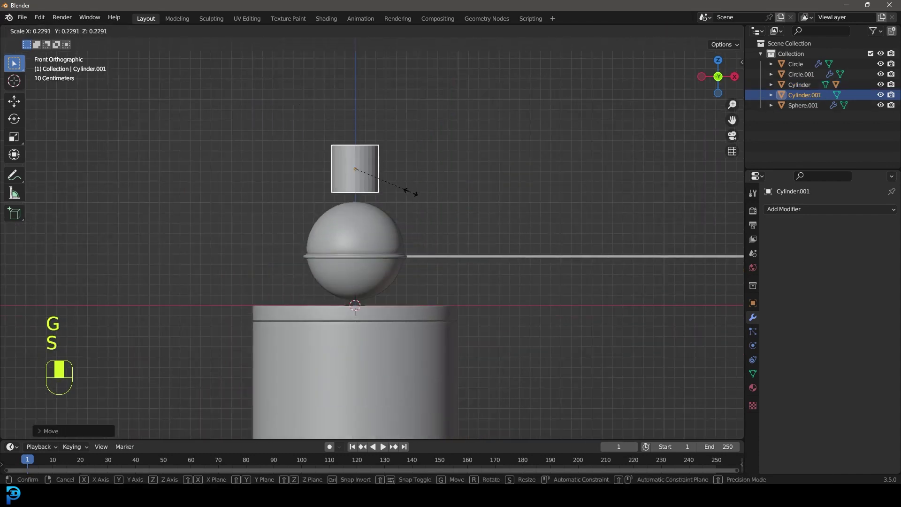
pyautogui.press('g')
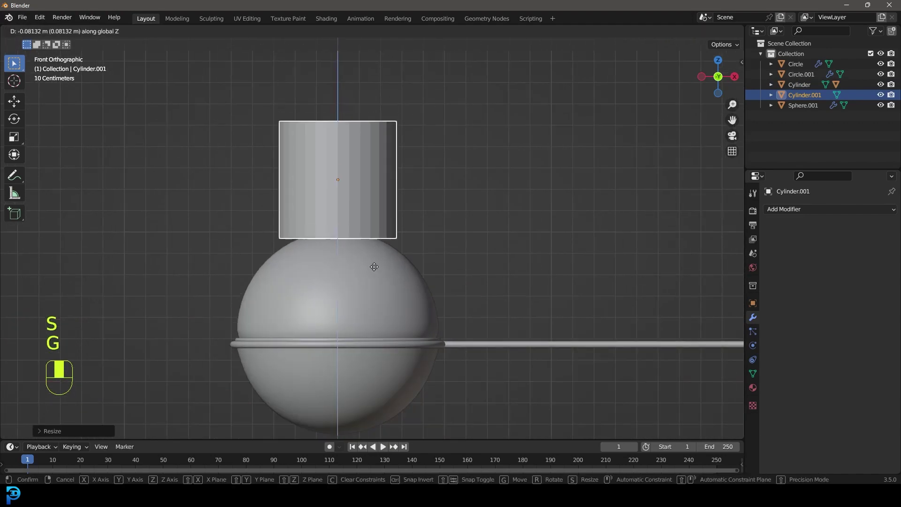
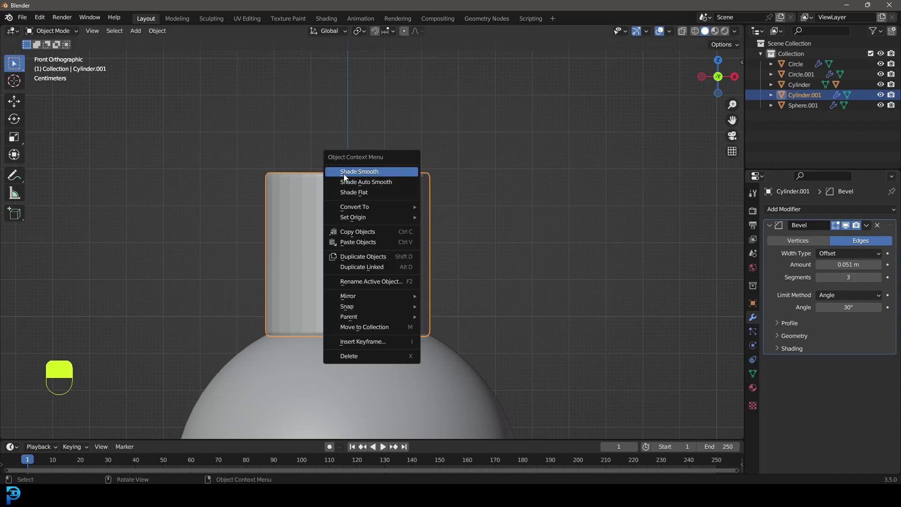
# Step: In Edit Mode with wireframe view, move the cap's top ring to shape the cone and rod
pyautogui.press('Tab')
pyautogui.press('z')
pyautogui.press('g')
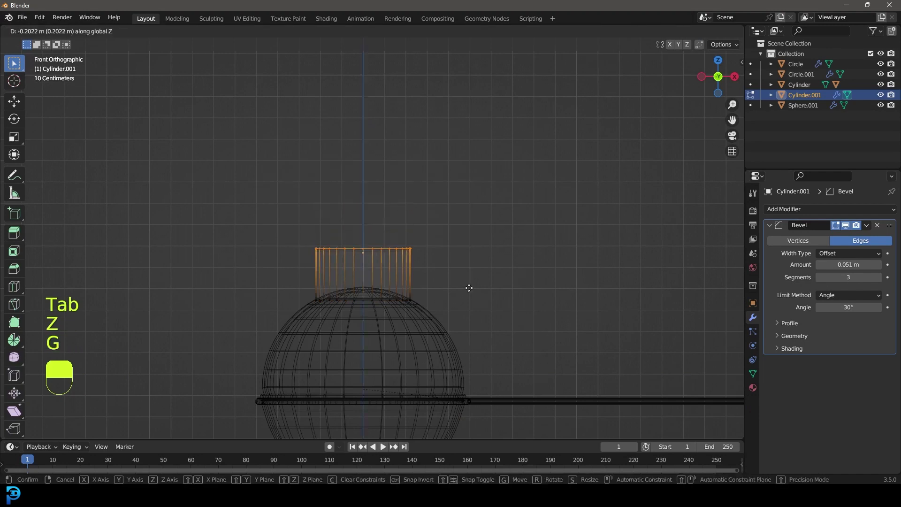
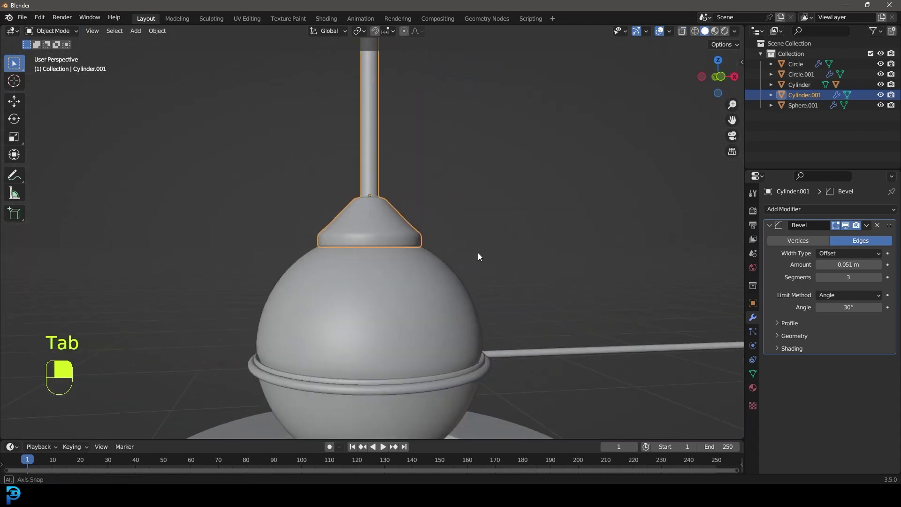
# Step: Parent the cap and rod to the upper sphere half with Ctrl+P and select the sphere bowl
pyautogui.middleClick(377, 121)
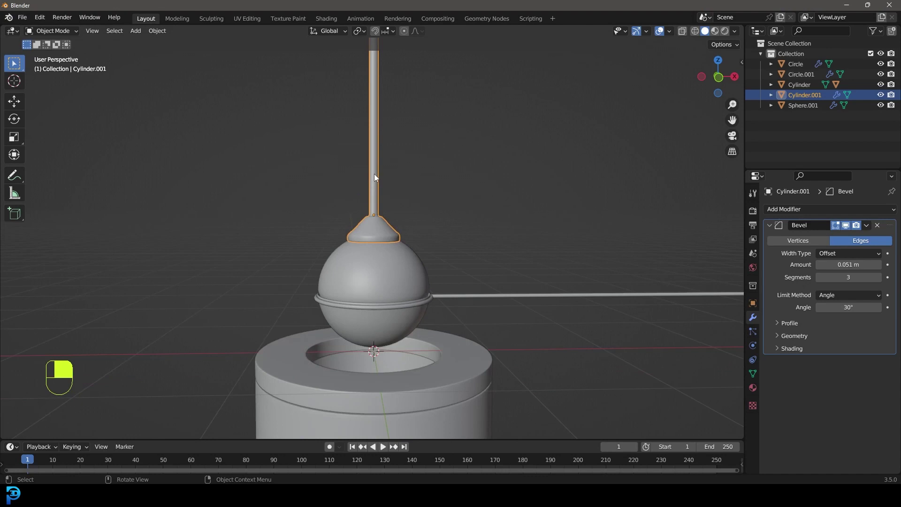
pyautogui.middleClick(452, 286)
pyautogui.press('ctrl+p')
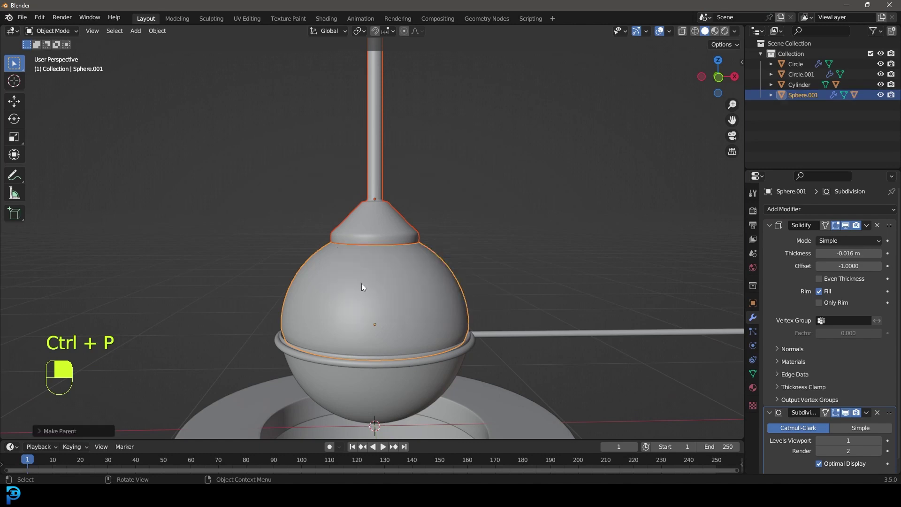
pyautogui.moveTo(329, 80); pyautogui.dragTo(412, 189)
pyautogui.click(441, 267)
pyautogui.middleClick(440, 267)
pyautogui.press('g')
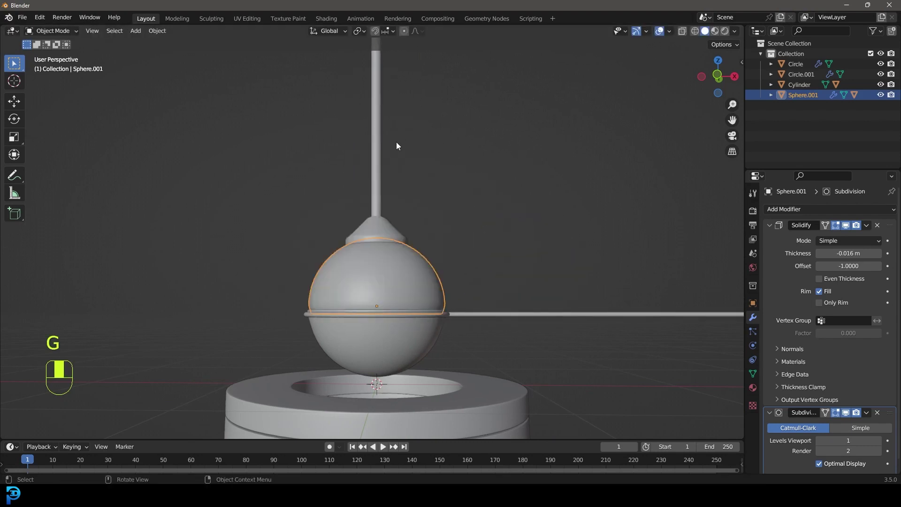
# Step: Switch to front view and bring up the Add menu
pyautogui.press('KP_1')
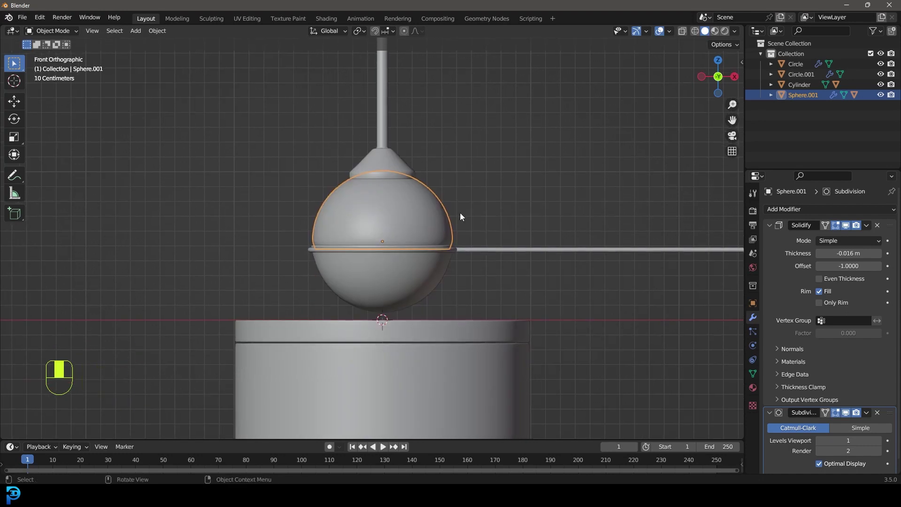
pyautogui.press('alt+a')
pyautogui.press('shift+a')
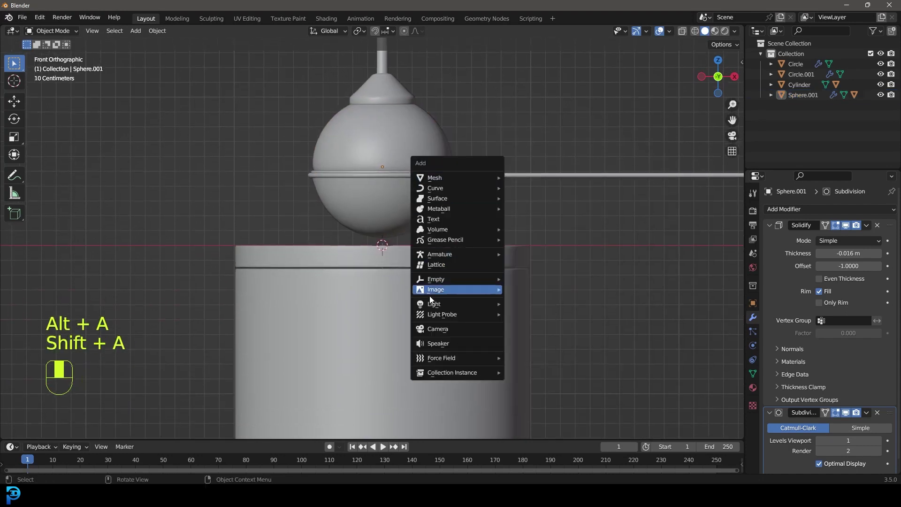
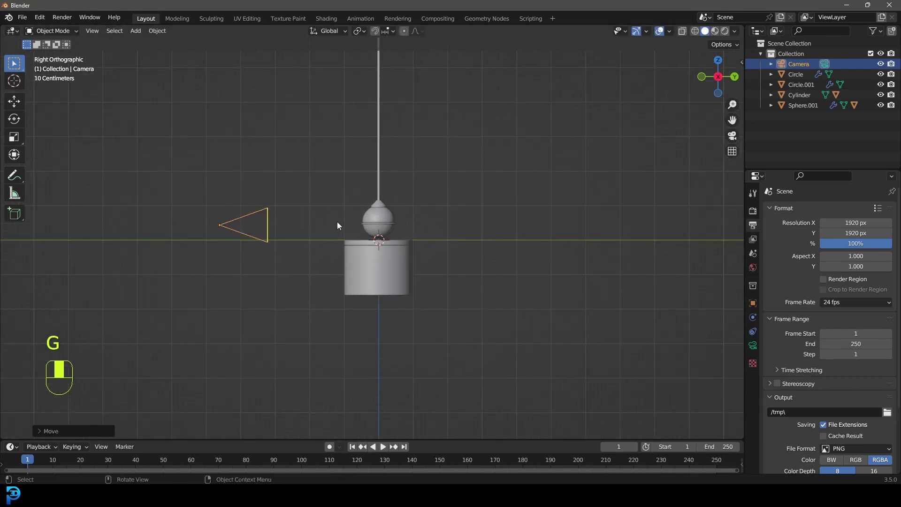
# Step: Look through the new camera set to 1920×1920 with a 65 mm lens
pyautogui.press('KP_0')
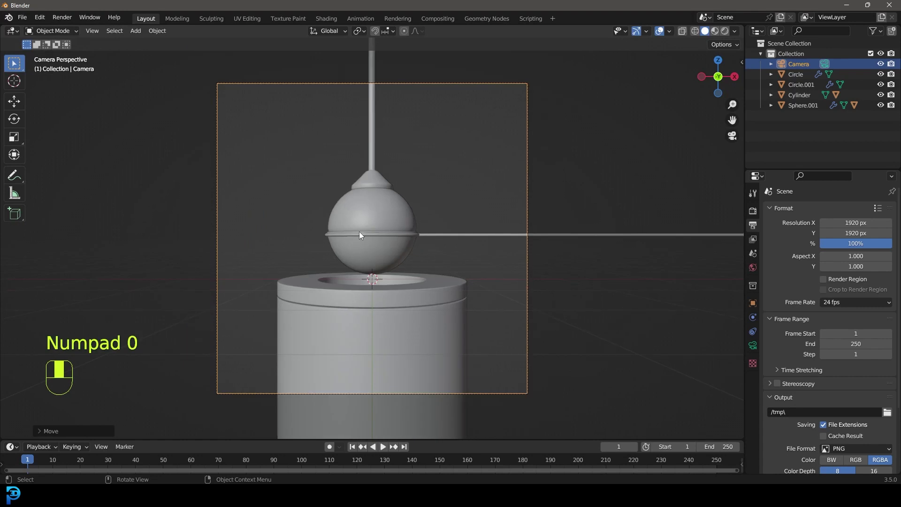
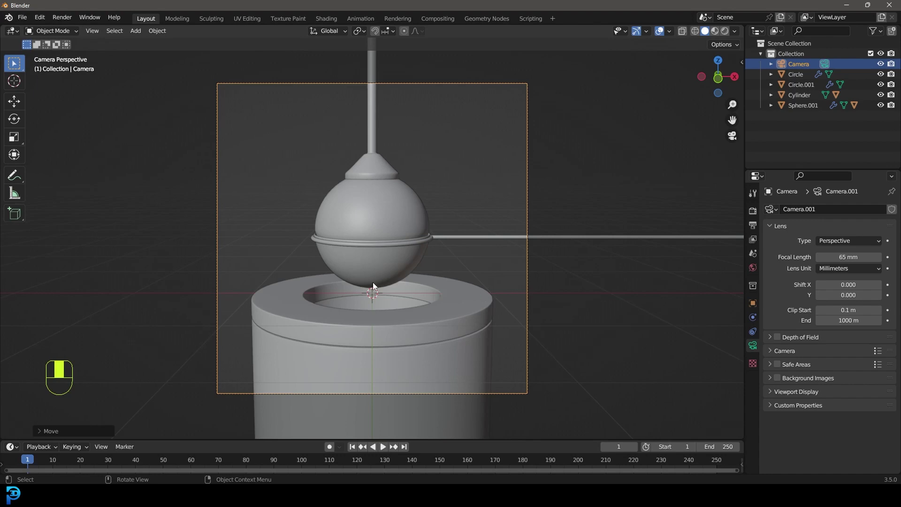
# Step: In front view, bring up the add-object list to start the ramp plane
pyautogui.click(375, 285)
pyautogui.press('KP_1')
pyautogui.press('shift+a')
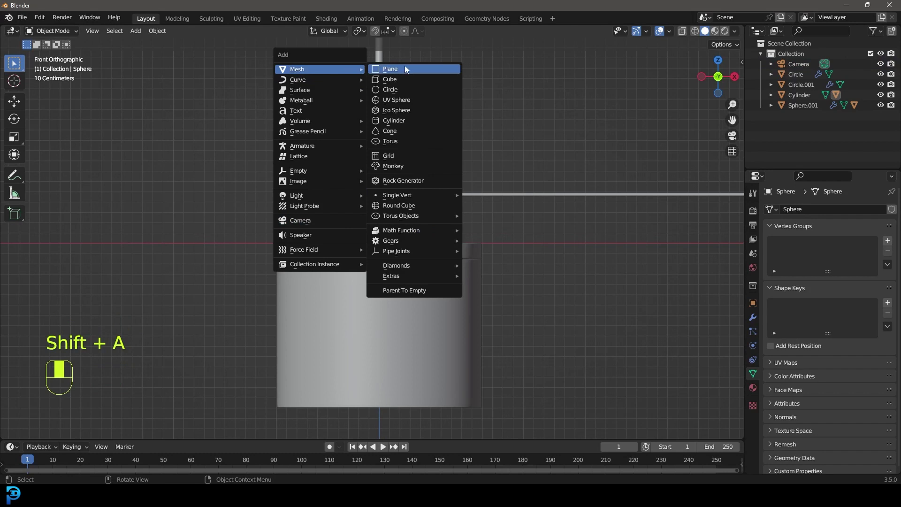
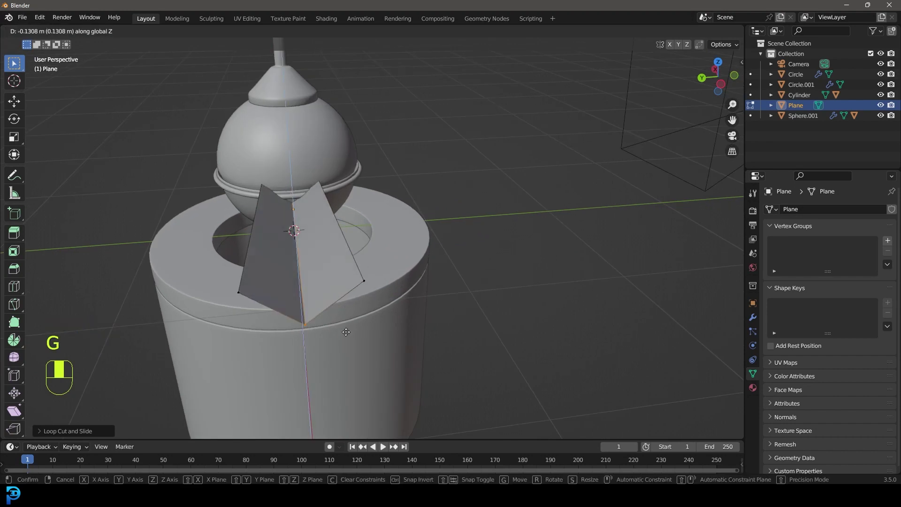
# Step: Reshape the plane into a strip, move it along Z and tilt it toward the sphere
pyautogui.press('ctrl+b')
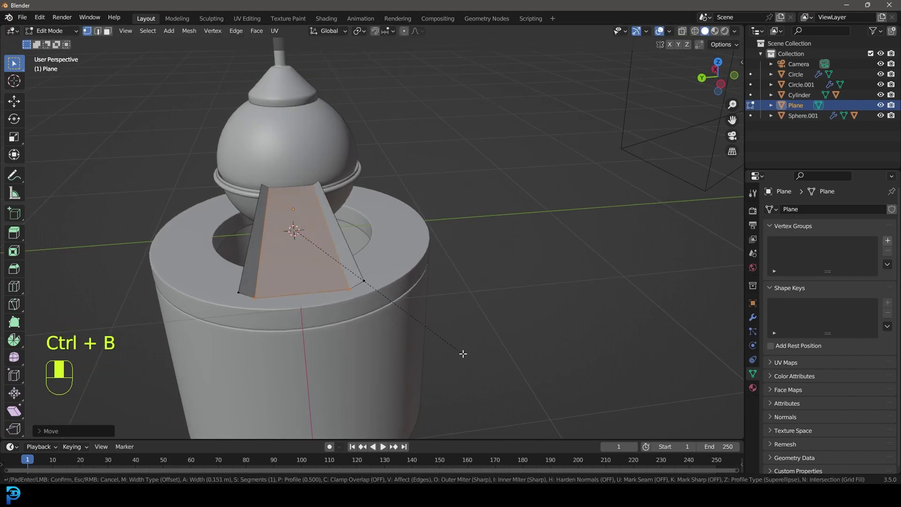
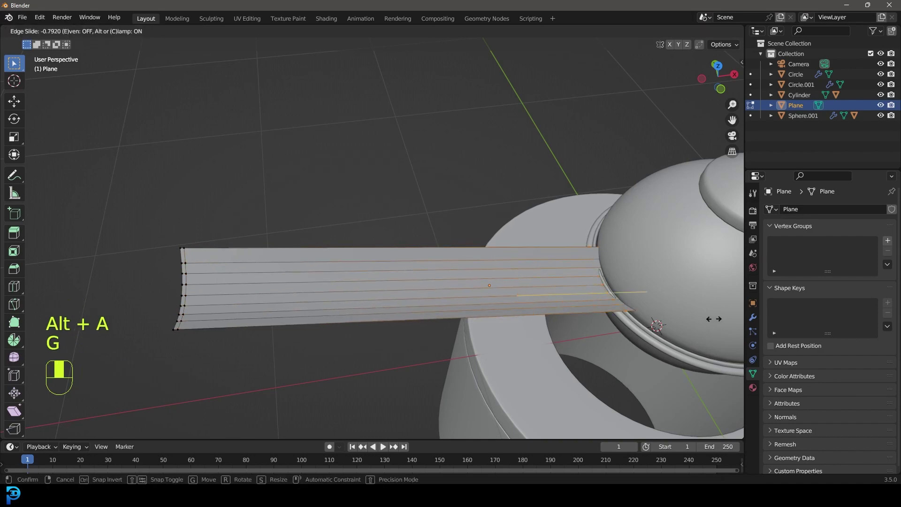
pyautogui.press('z')
pyautogui.press('g')
pyautogui.press('z')
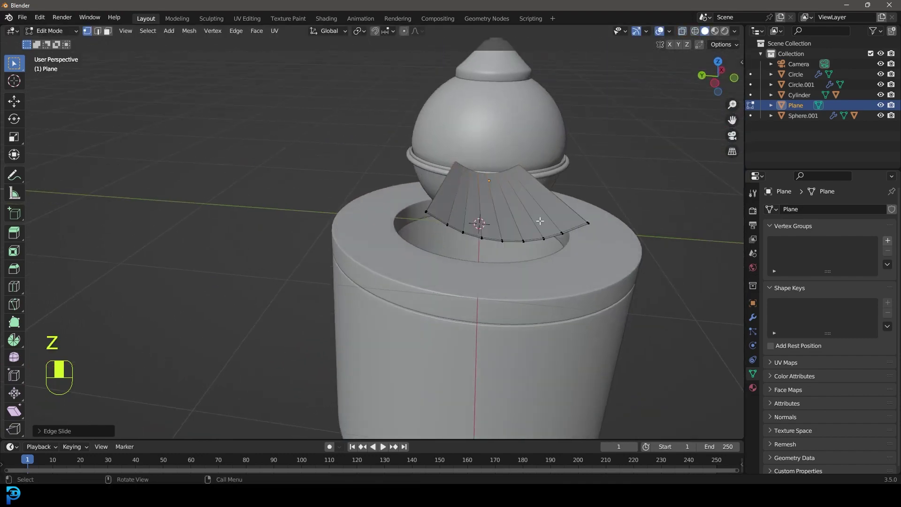
pyautogui.press('alt+a')
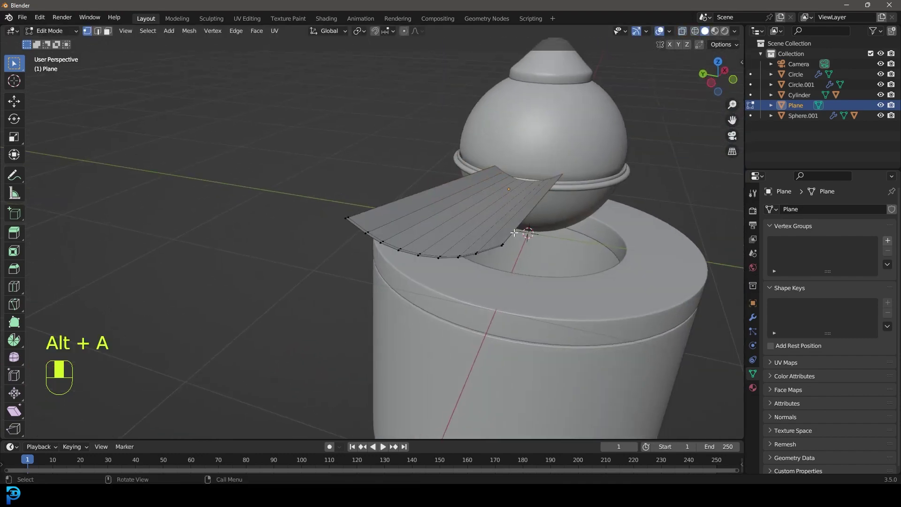
# Step: Add Solidify and a 3-segment Bevel (0.004 m) to the rail and check it from the front
pyautogui.moveTo(756, 319); pyautogui.dragTo(779, 238)
pyautogui.middleClick(779, 239)
pyautogui.moveTo(787, 215); pyautogui.dragTo(492, 251)
pyautogui.press('Tab')
pyautogui.moveTo(406, 197); pyautogui.dragTo(491, 252)
pyautogui.press('KP_1')
# Step: Check the finished rail and bowl through the camera view
pyautogui.press('KP_0')
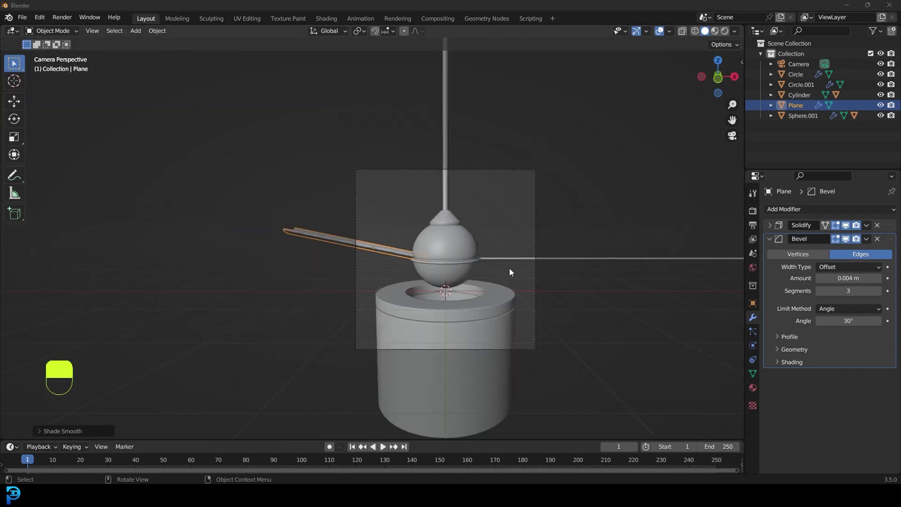
pyautogui.press('KP_0')
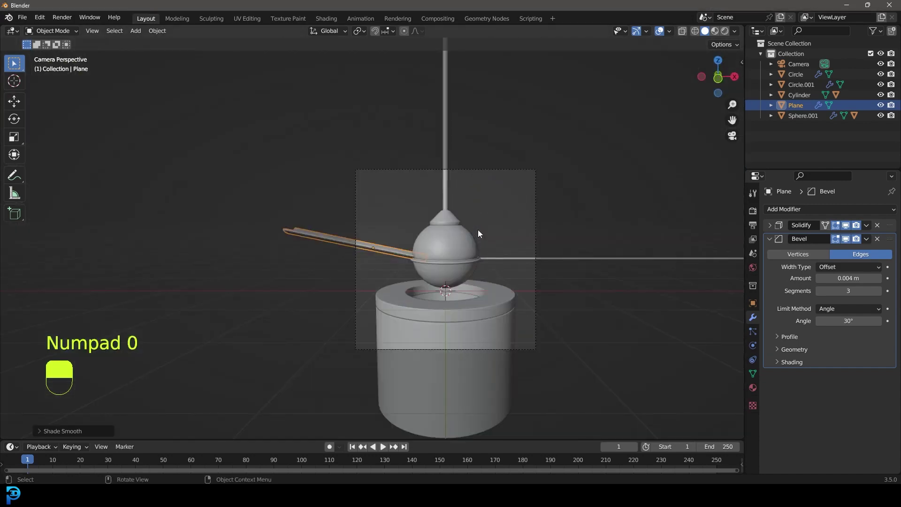
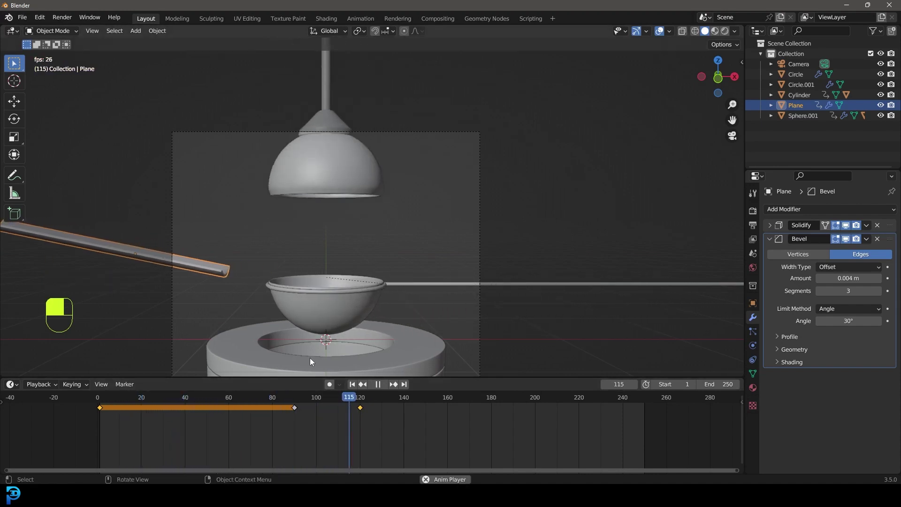
# Step: Stop the animation playback near frame 119
pyautogui.press('space')
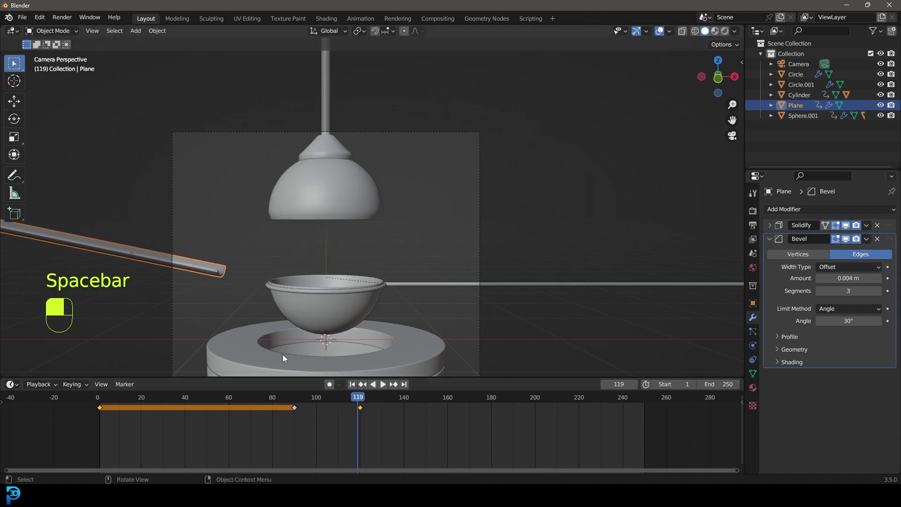
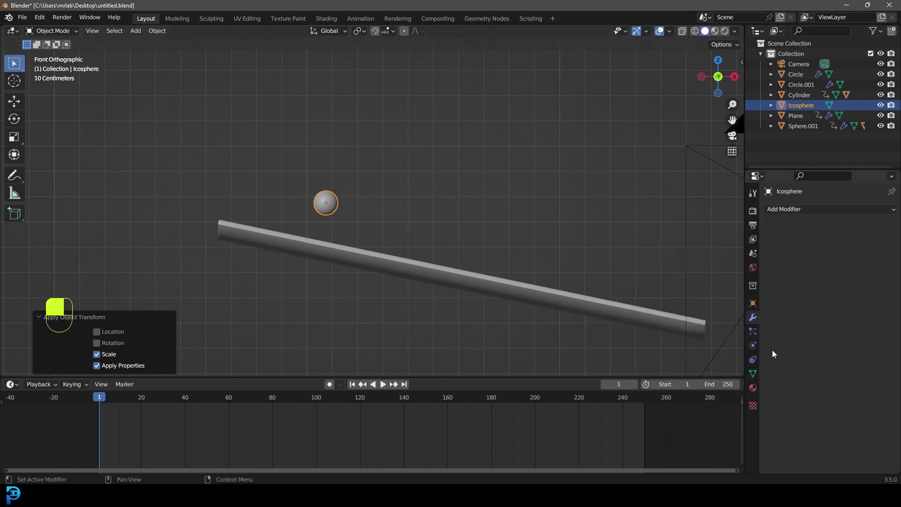
# Step: Enable the Rigid Body World with its cache Simulation Start at frame 30
pyautogui.middleClick(756, 346)
pyautogui.moveTo(865, 233); pyautogui.dragTo(377, 264)
pyautogui.moveTo(377, 264); pyautogui.dragTo(870, 235)
pyautogui.moveTo(870, 236); pyautogui.dragTo(824, 308)
pyautogui.moveTo(824, 308); pyautogui.dragTo(103, 397)
pyautogui.press('KP_0')
pyautogui.moveTo(102, 397); pyautogui.dragTo(755, 256)
# Step: Play and rewind the simulation to watch the ball roll down the rail
pyautogui.press('space')
pyautogui.press('space')
pyautogui.moveTo(755, 257); pyautogui.dragTo(772, 322)
pyautogui.moveTo(772, 322); pyautogui.dragTo(180, 132)
pyautogui.press('shift+Left')
pyautogui.press('space')
pyautogui.press('space')
pyautogui.press('shift+Left')
# Step: Nudge the ball's setup and replay the simulation once more
pyautogui.moveTo(180, 133); pyautogui.dragTo(186, 147)
pyautogui.press('Tab')
pyautogui.press('Tab')
pyautogui.press('alt+a')
pyautogui.press('space')
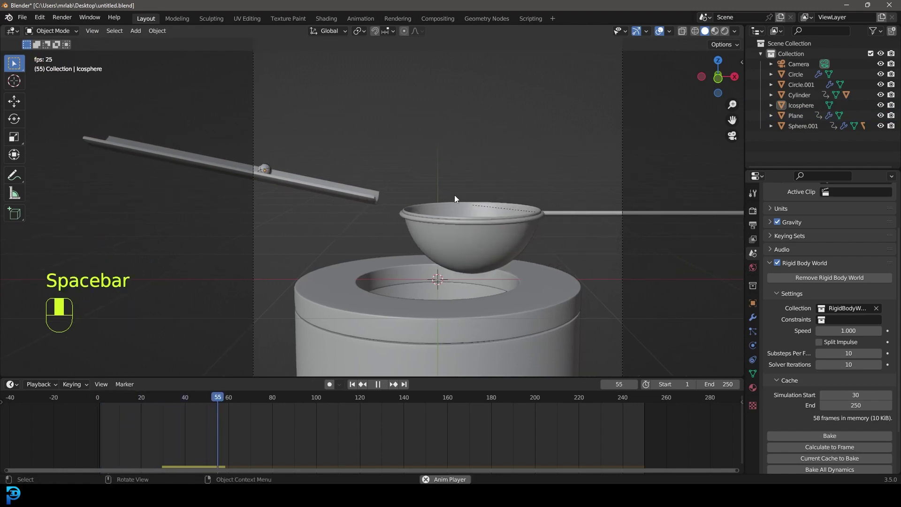
# Step: Make the bowl a Passive, Animated rigid body with Mesh collision and replay from the start
pyautogui.press('space')
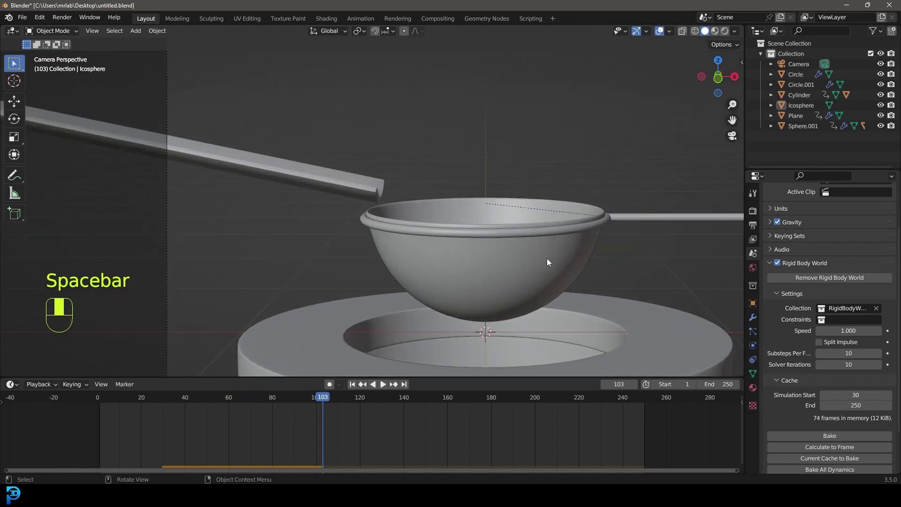
pyautogui.moveTo(552, 260); pyautogui.dragTo(531, 269)
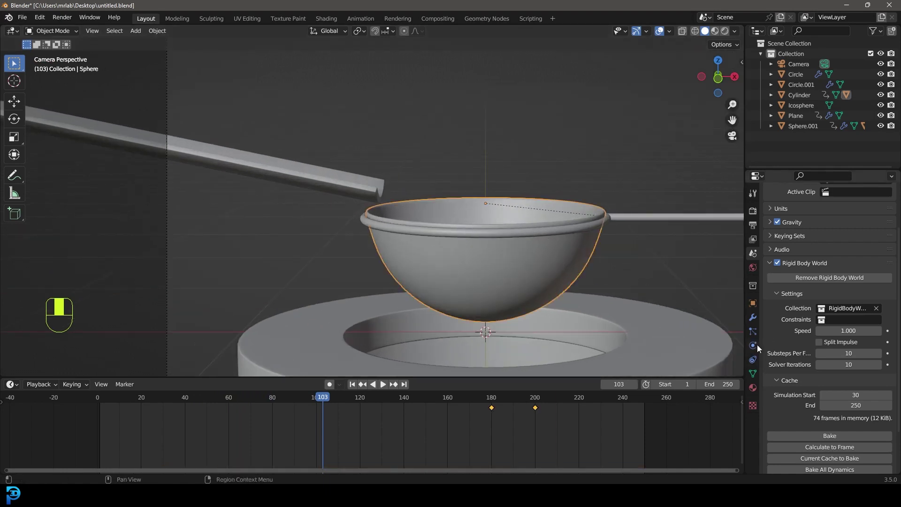
pyautogui.click(758, 347)
pyautogui.moveTo(874, 233); pyautogui.dragTo(824, 306)
pyautogui.moveTo(823, 307); pyautogui.dragTo(487, 212)
pyautogui.press('shift+Left')
pyautogui.press('space')
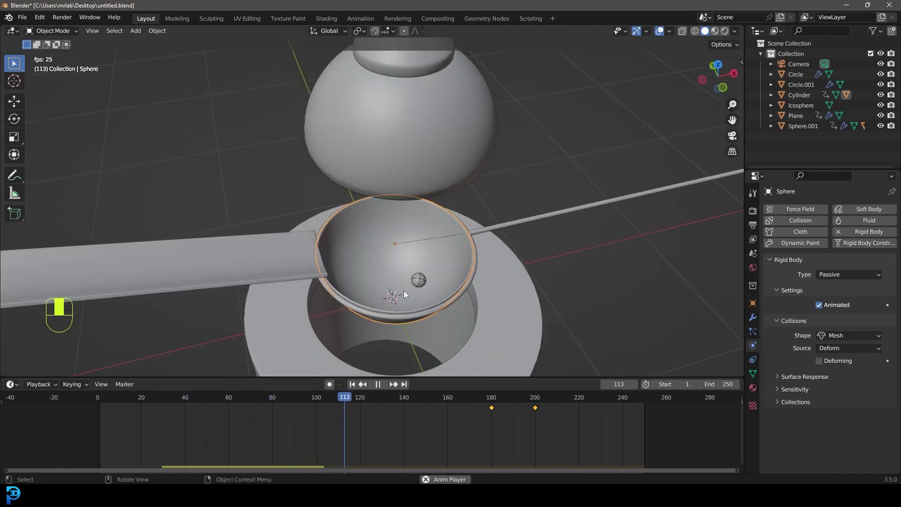
# Step: Select the icosphere ball in front view and begin scaling it up about 1.5 times
pyautogui.press('space')
pyautogui.press('shift+Left')
pyautogui.press('KP_1')
pyautogui.click(317, 153)
pyautogui.press('Tab')
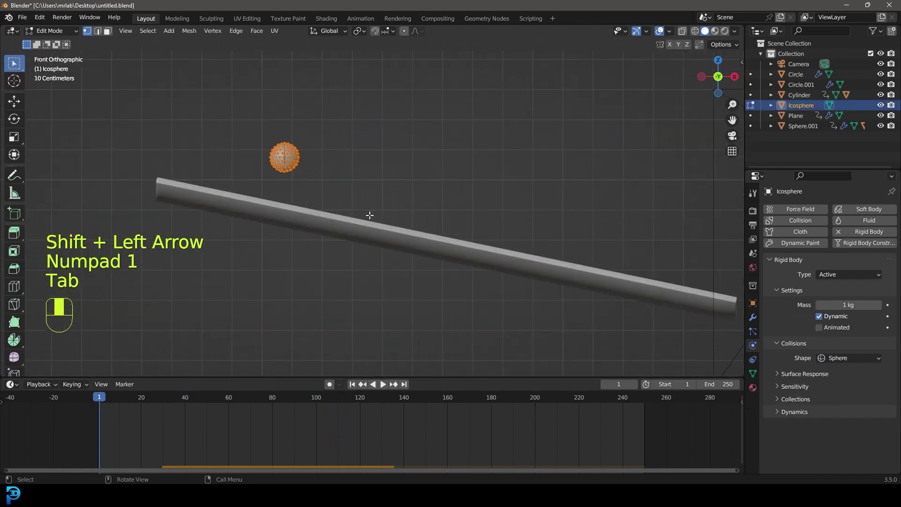
pyautogui.press('s')
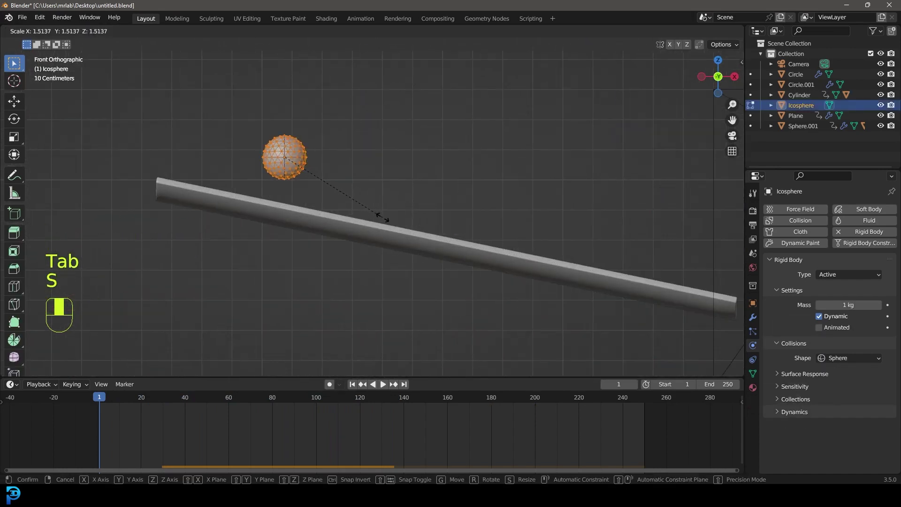
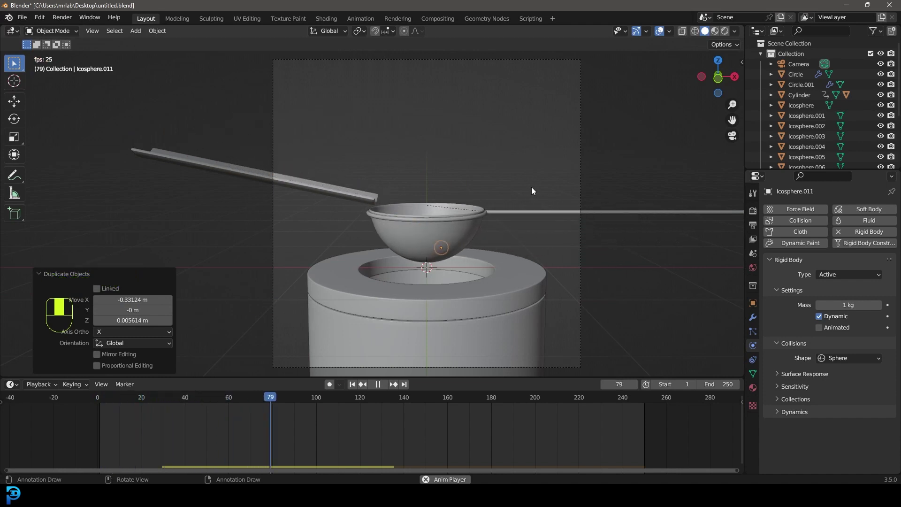
pyautogui.press('alt+a')
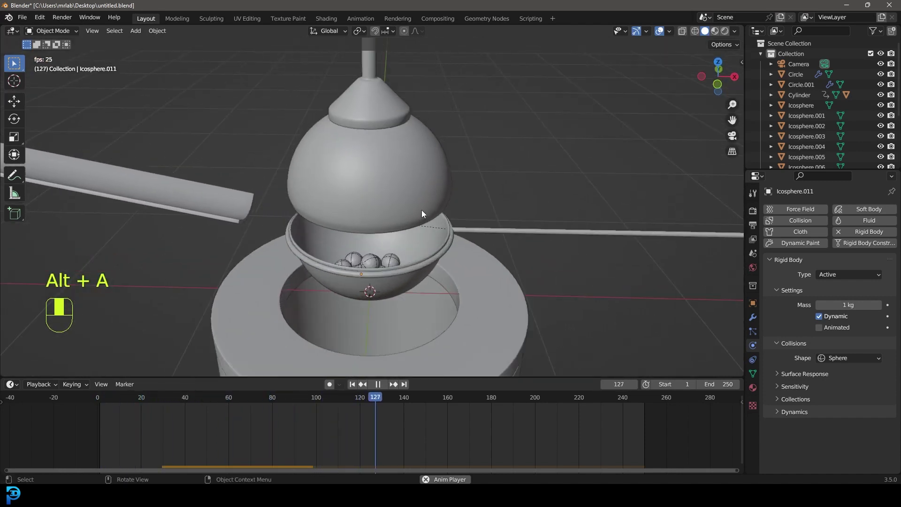
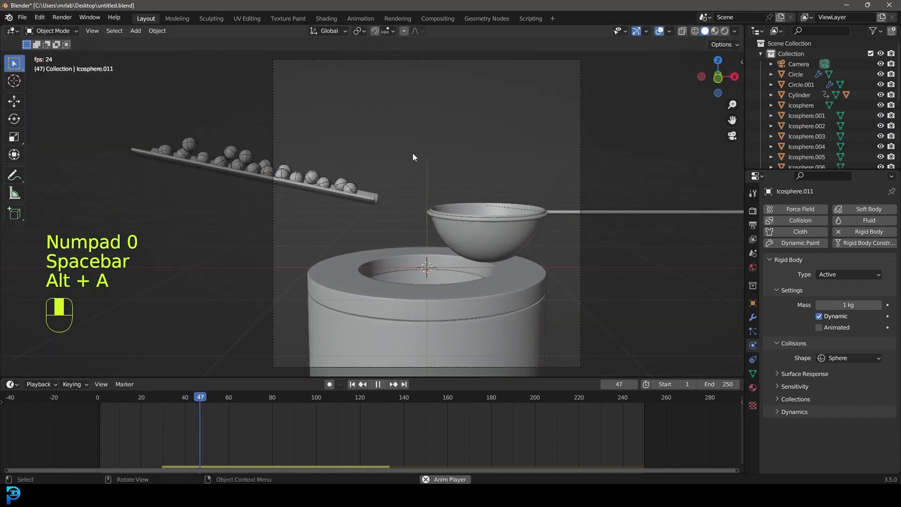
# Step: Frame the bowl and base through a 65 mm camera lens and save the file
pyautogui.moveTo(413, 171); pyautogui.dragTo(829, 385)
pyautogui.press('space')
pyautogui.press('ctrl+s')
pyautogui.press('KP_0')
pyautogui.moveTo(829, 386); pyautogui.dragTo(495, 86)
pyautogui.press('ctrl+s')
# Step: Make the camera passepartout nearly opaque and save the file again
pyautogui.press('space')
pyautogui.moveTo(495, 86); pyautogui.dragTo(760, 349)
pyautogui.click(759, 350)
pyautogui.moveTo(759, 349); pyautogui.dragTo(777, 353)
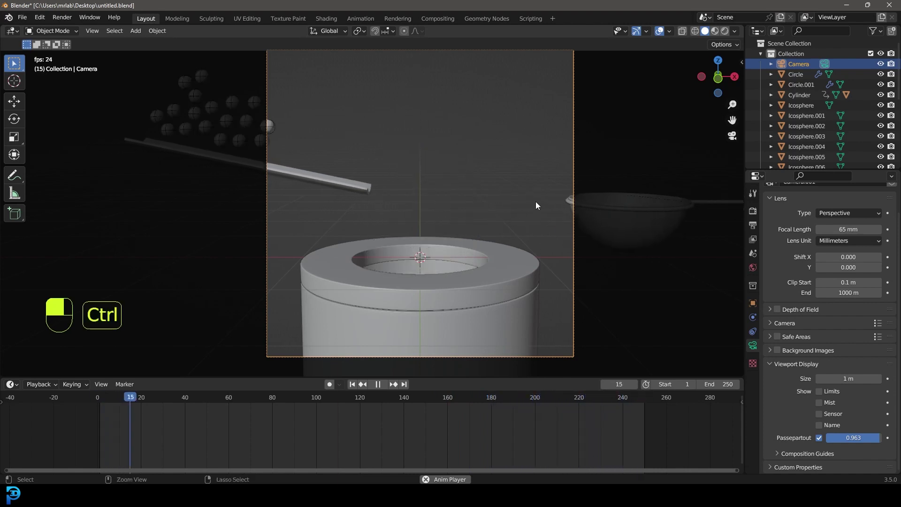
pyautogui.press('ctrl+s')
pyautogui.press('ctrl+s')
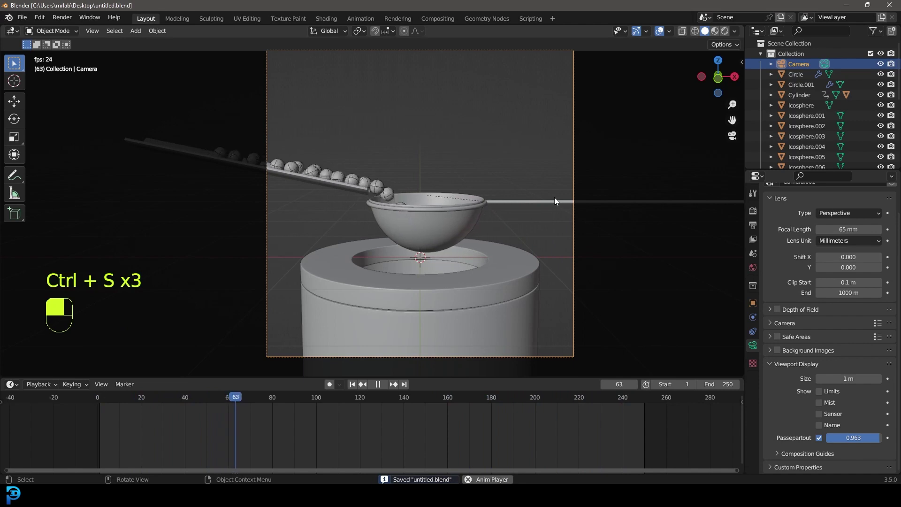